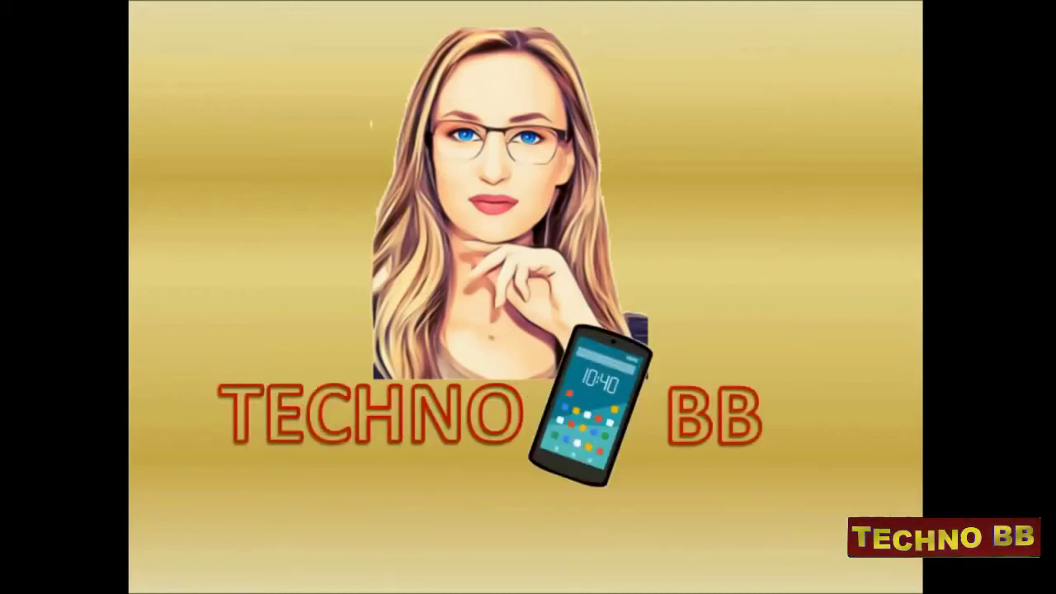
- Duplicate the Background layer of the dark-haired woman's portrait
click(822, 205)
- In Face-Aware Liquify, raise Eye Size, Height and Width and set Eye Tilt to -3
click(982, 481)
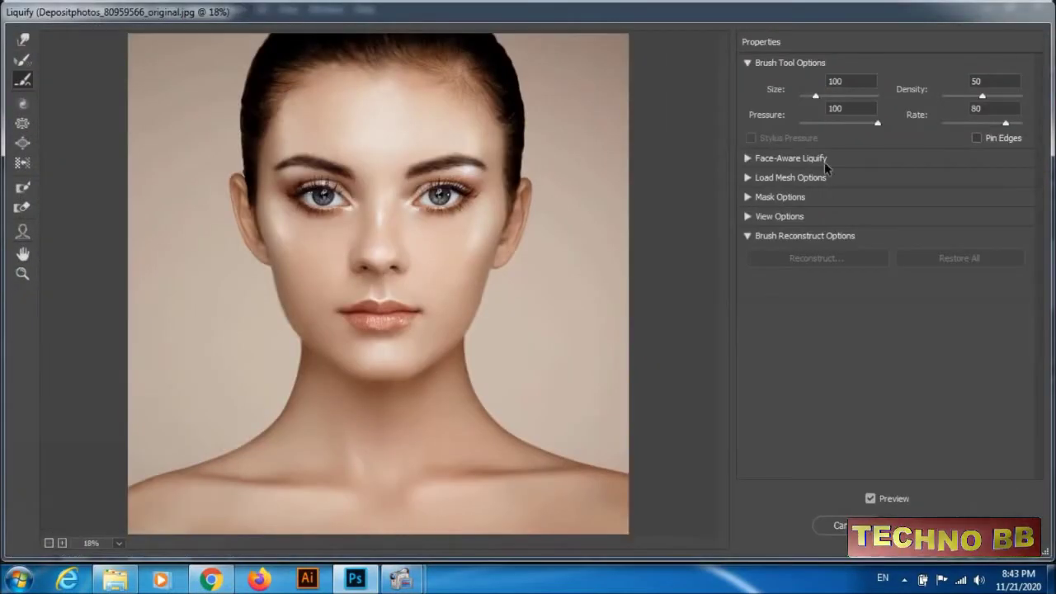
click(754, 66)
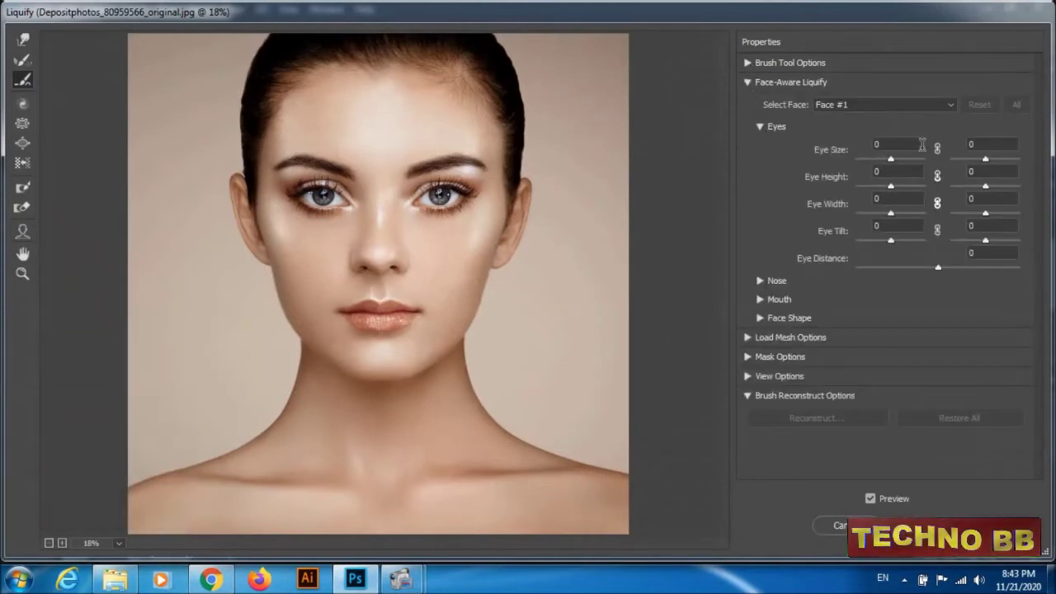
drag(942, 151, 766, 283)
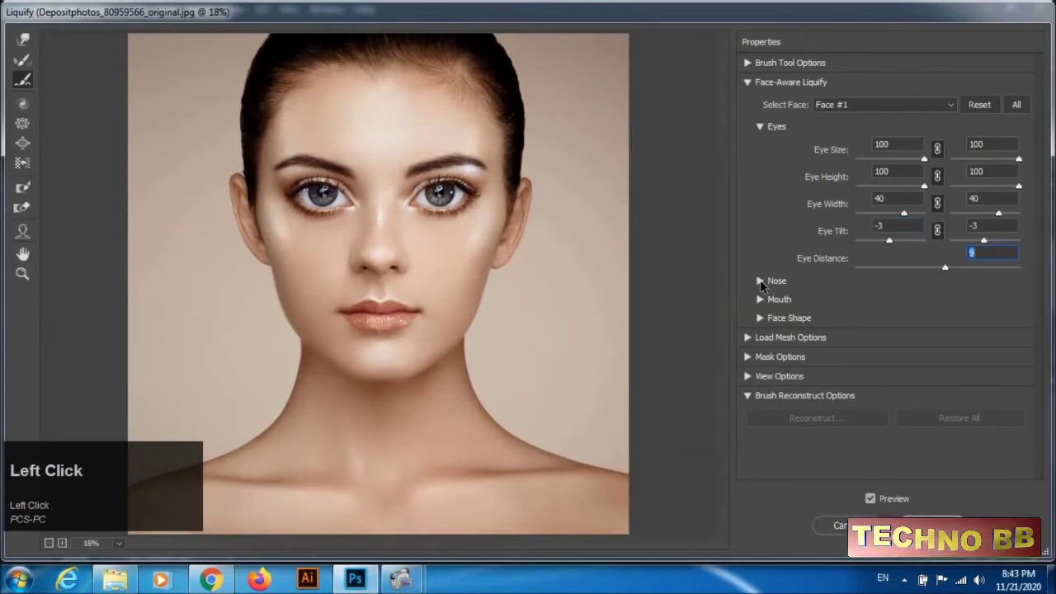
- Widen the nose to Nose Width 100 and adjust its height
drag(942, 183, 1023, 179)
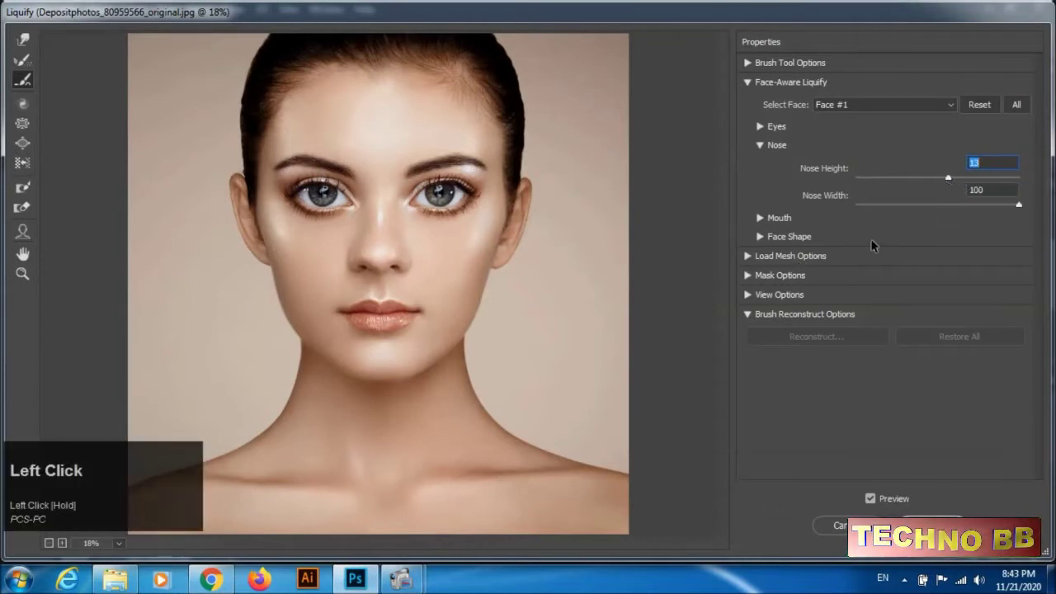
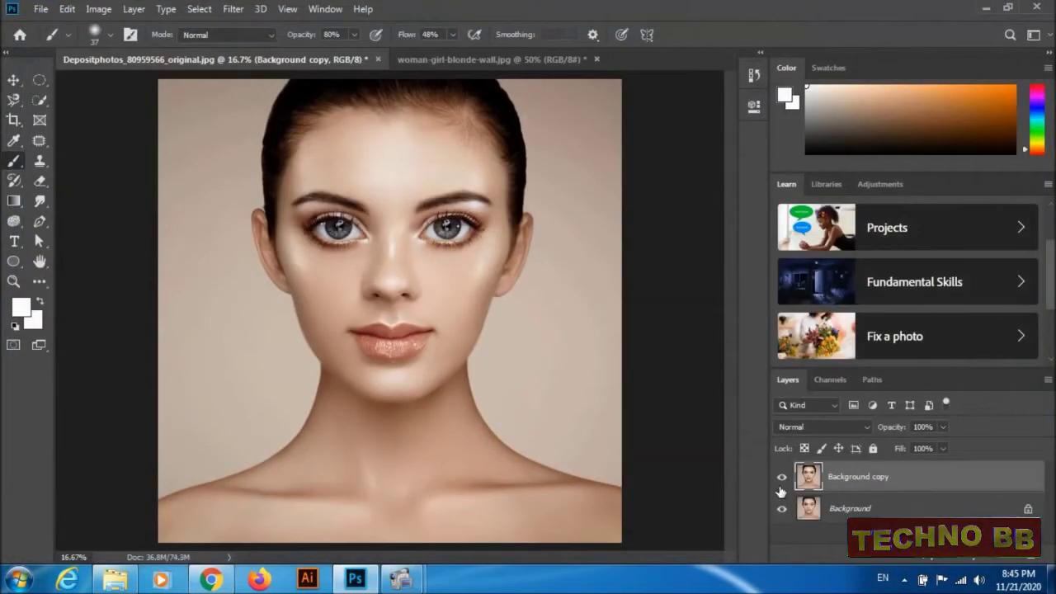
- Switch to woman-girl-blonde-wall.jpg and start the Liquify filter on it
click(790, 485)
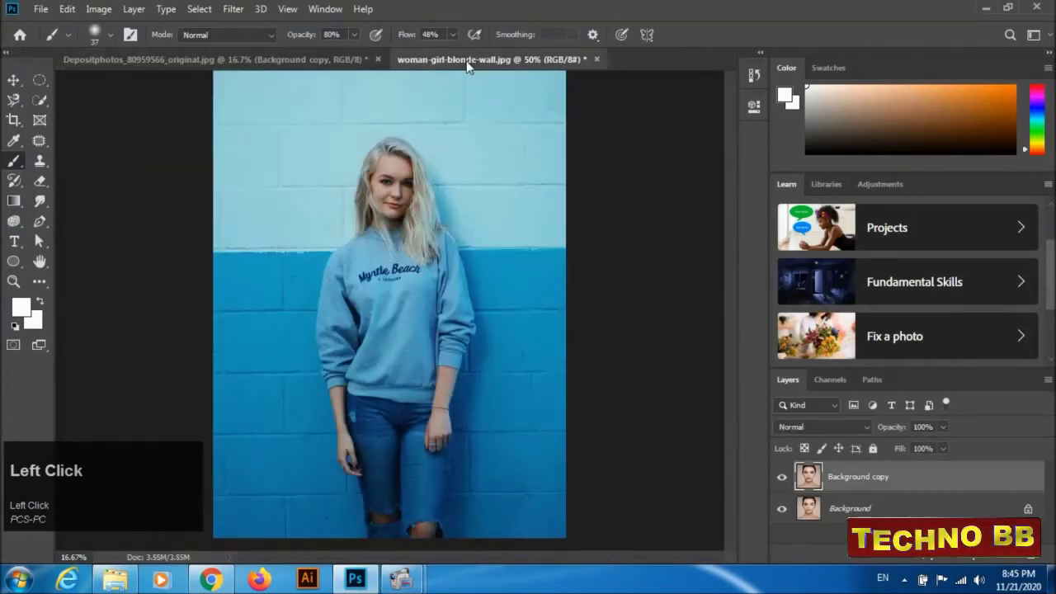
click(1002, 490)
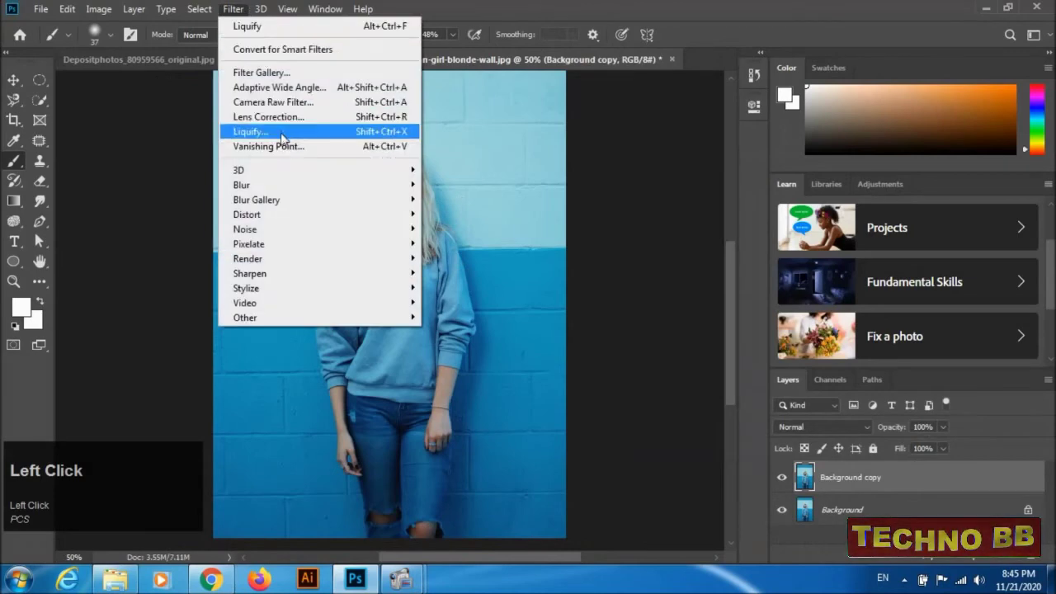